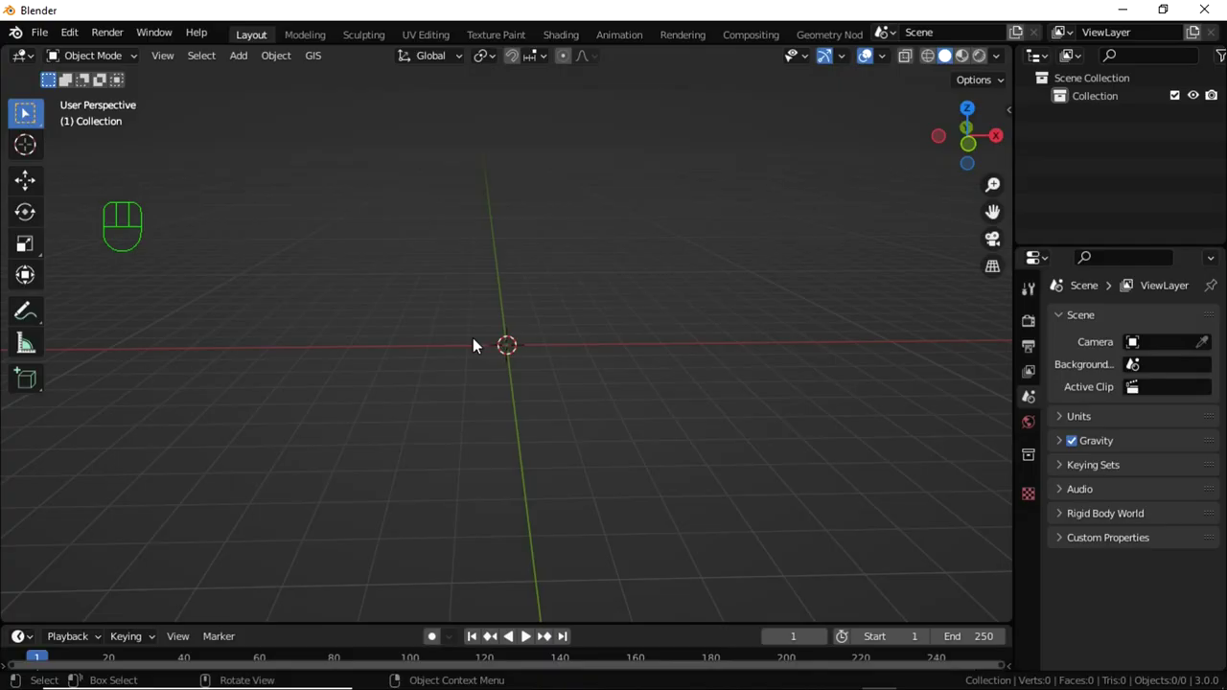
# Add a plane and rotate it 90° about X so it stands upright, viewed from the front
pyautogui.press('shift+a')
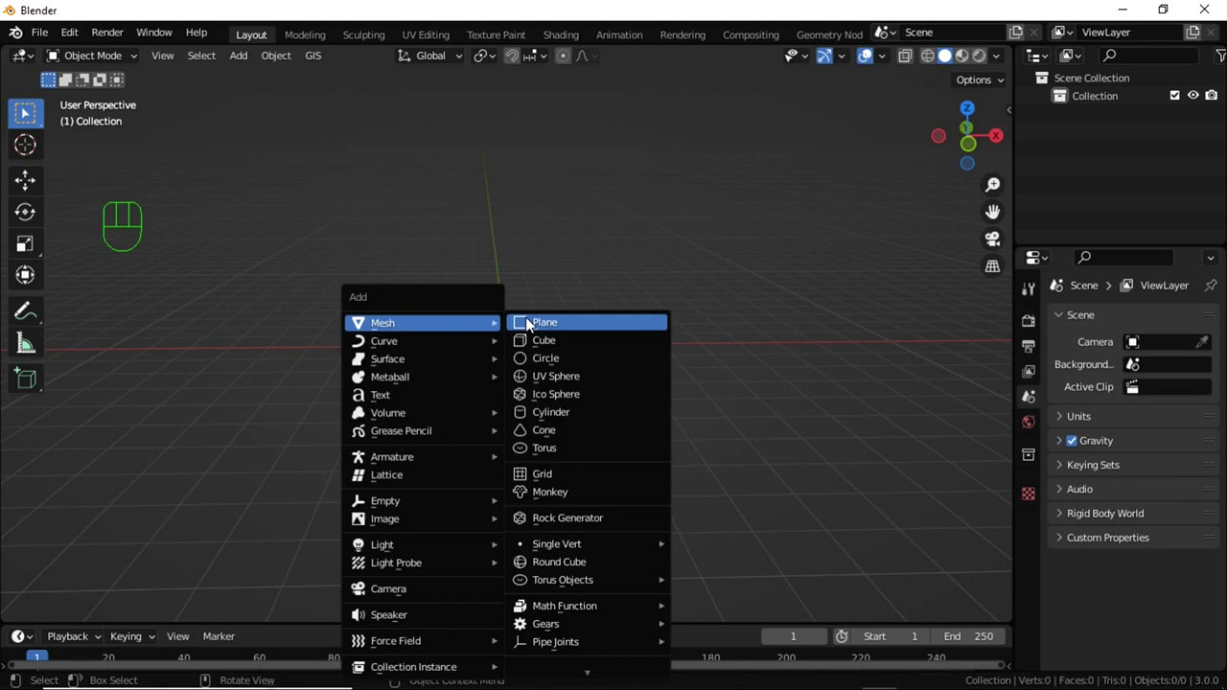
pyautogui.moveTo(528, 326); pyautogui.dragTo(529, 362)
pyautogui.press('Tab')
pyautogui.press('r')
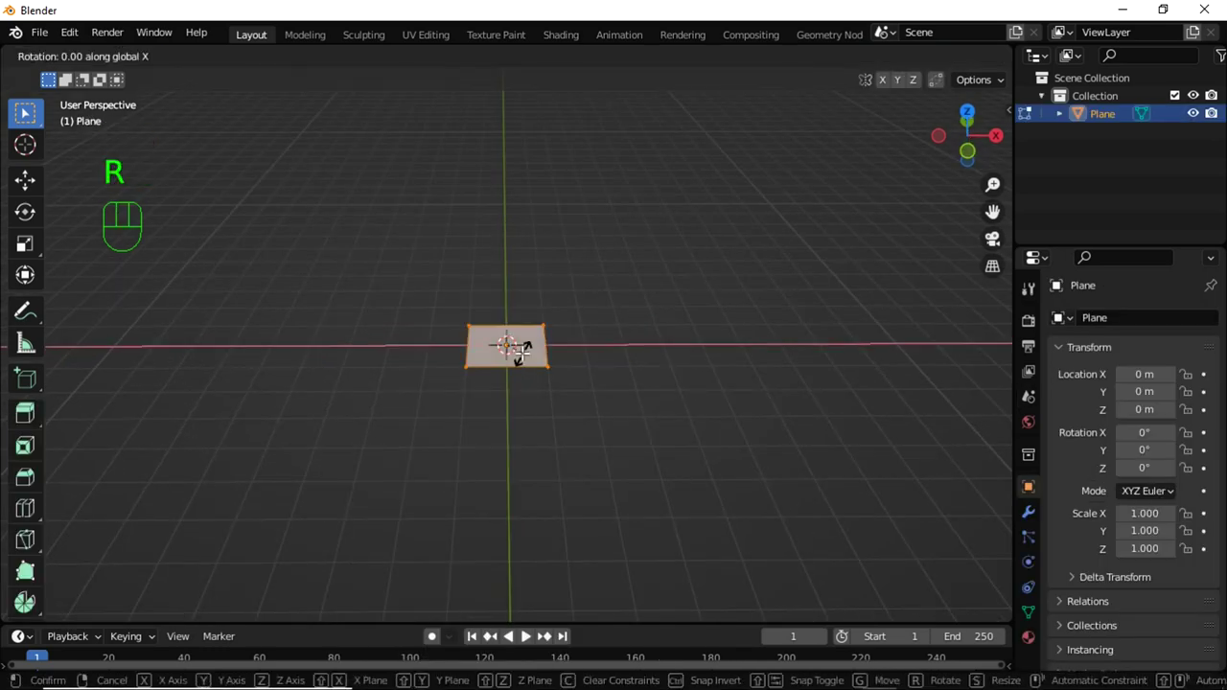
pyautogui.press('KP_1')
pyautogui.press('Tab')
# Add a camera aligned to the front view and set render resolution to 2048 × 2048
pyautogui.press('shift+a')
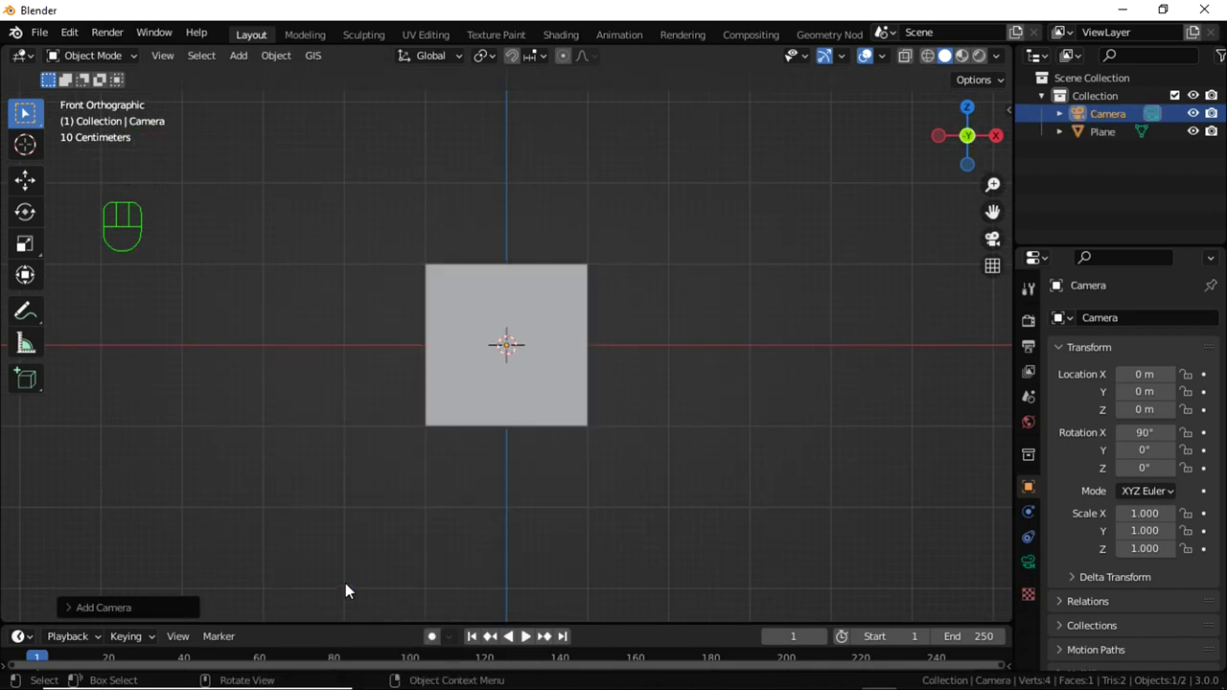
pyautogui.press('KP_0')
pyautogui.press('KP_0')
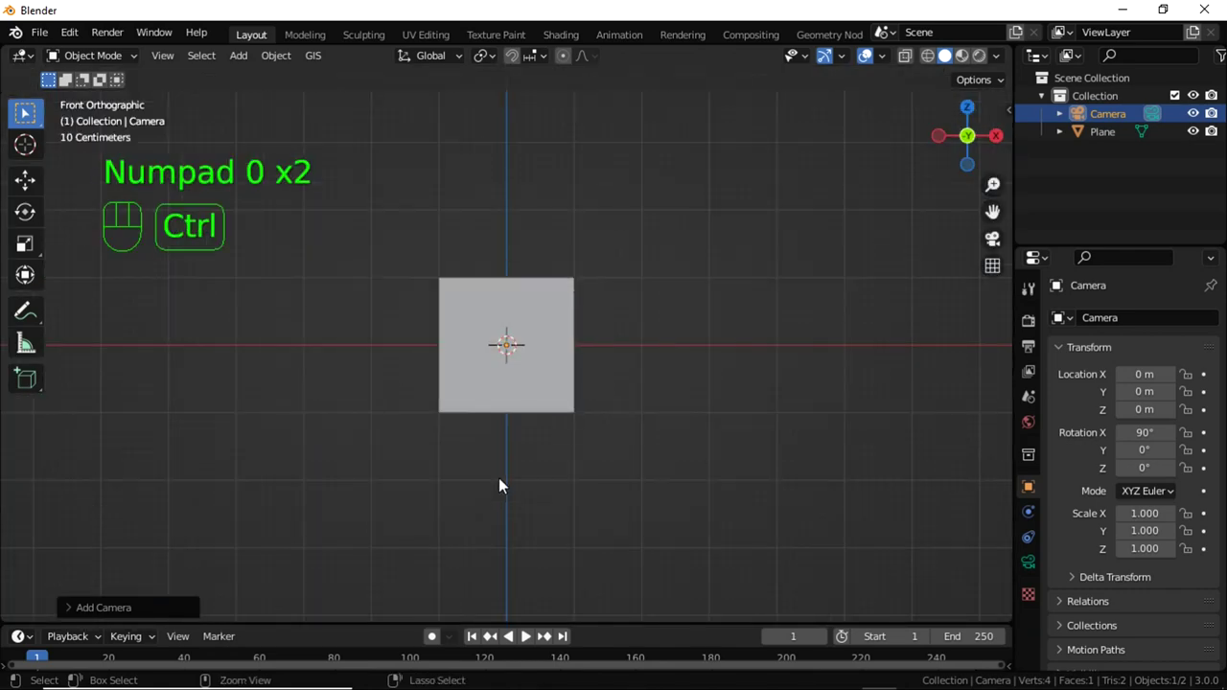
pyautogui.press('ctrl+alt+KP_0')
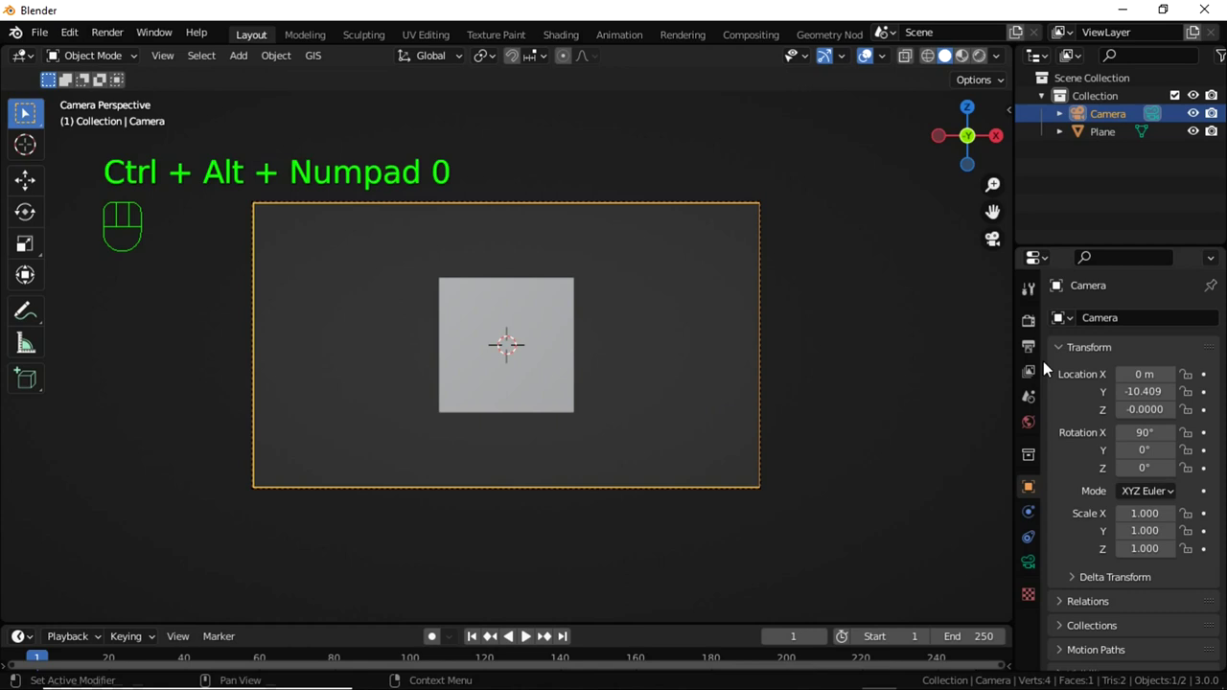
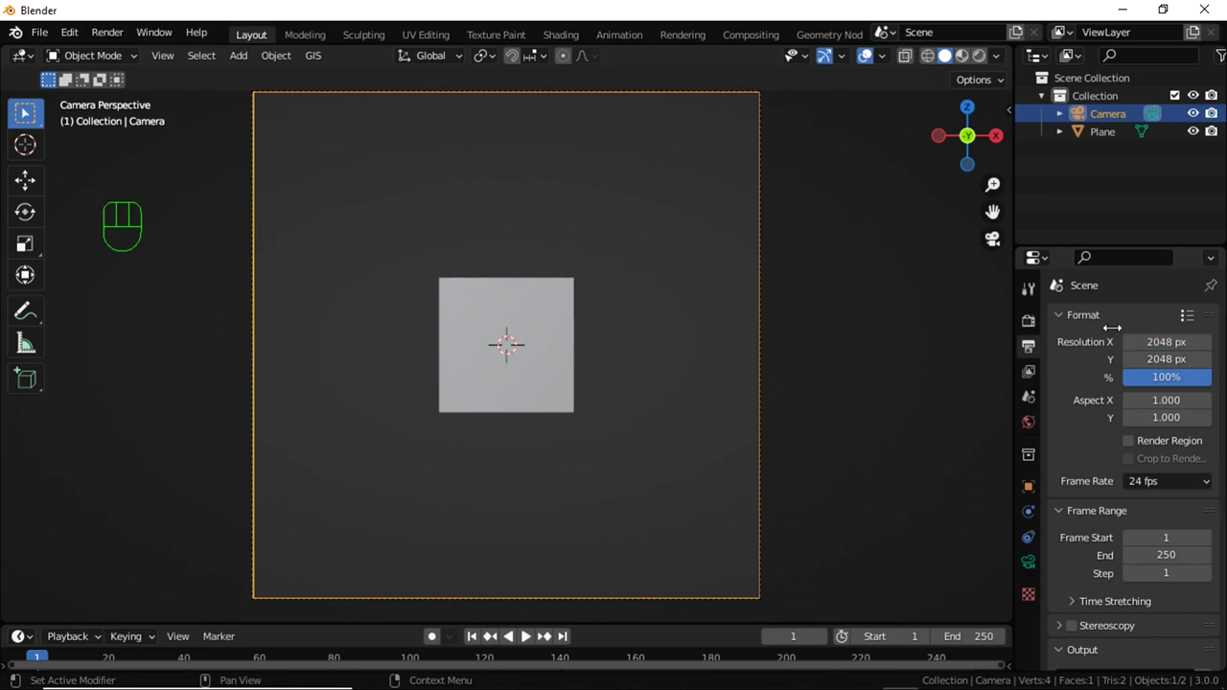
pyautogui.press('n')
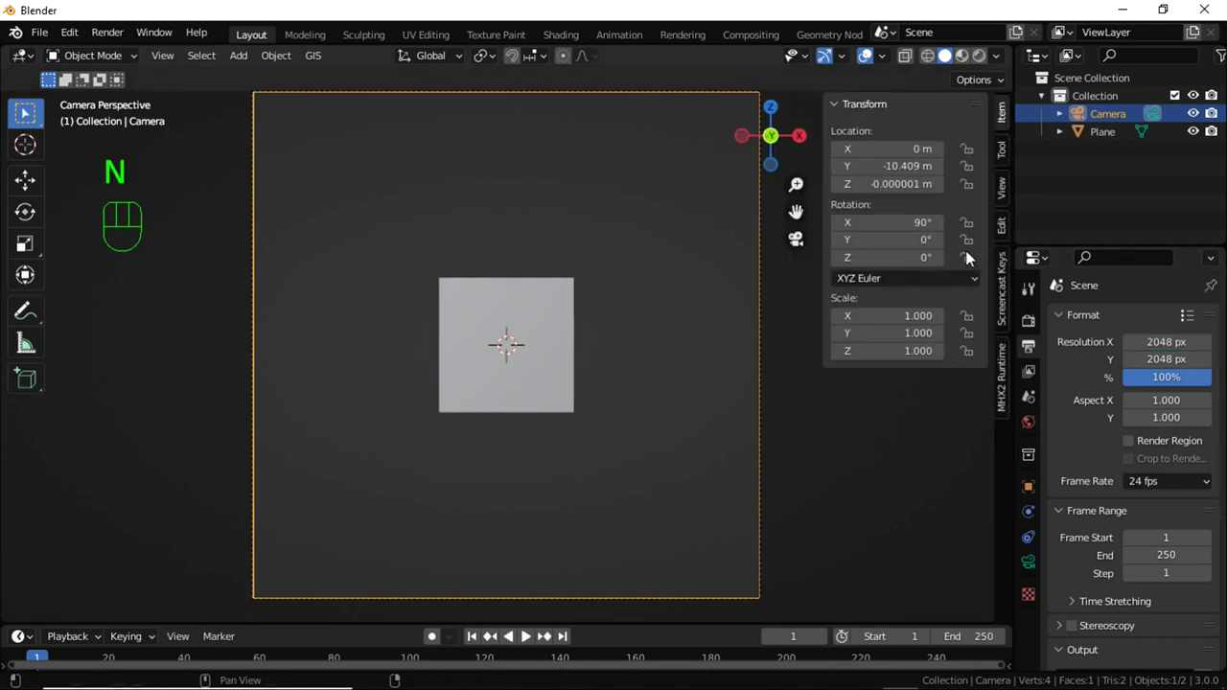
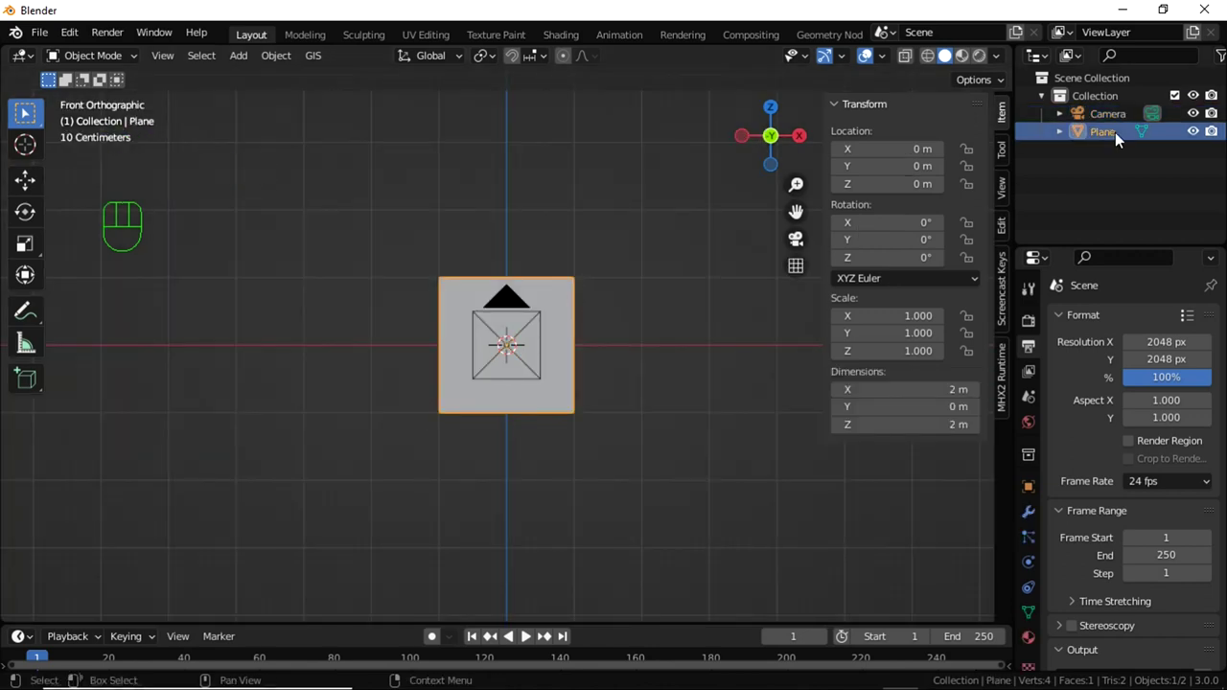
# Subdivide the plane with 50 cuts and project its UVs from the camera view to camera bounds
pyautogui.press('Tab')
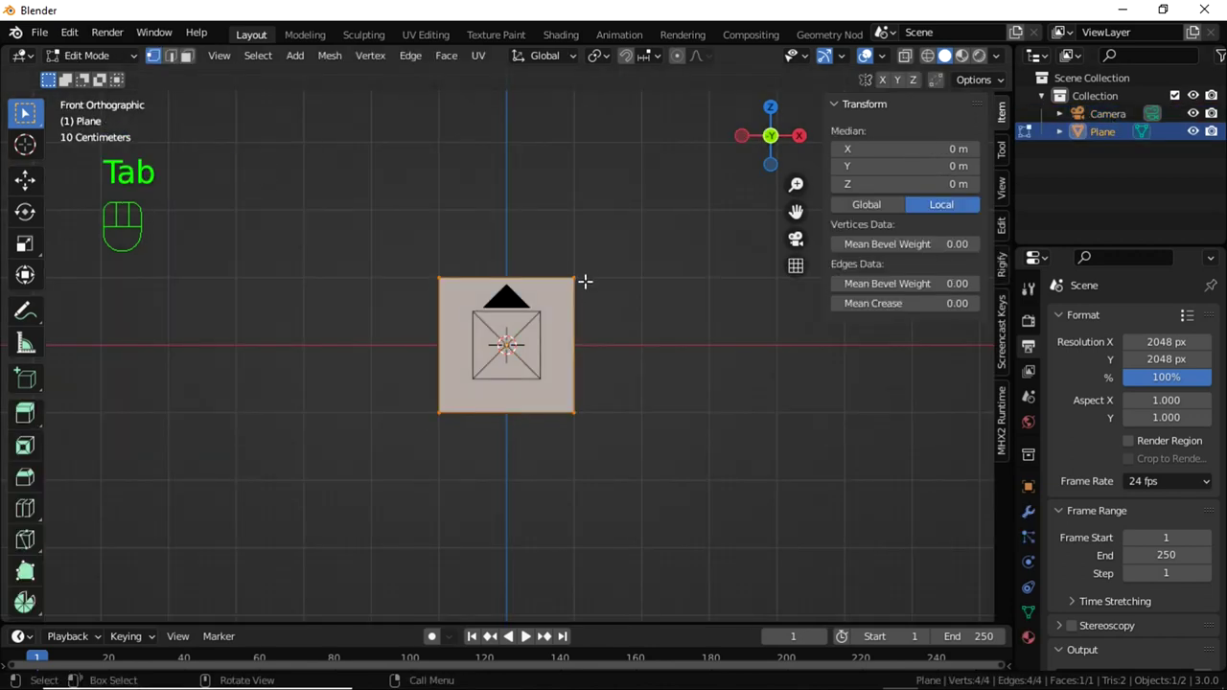
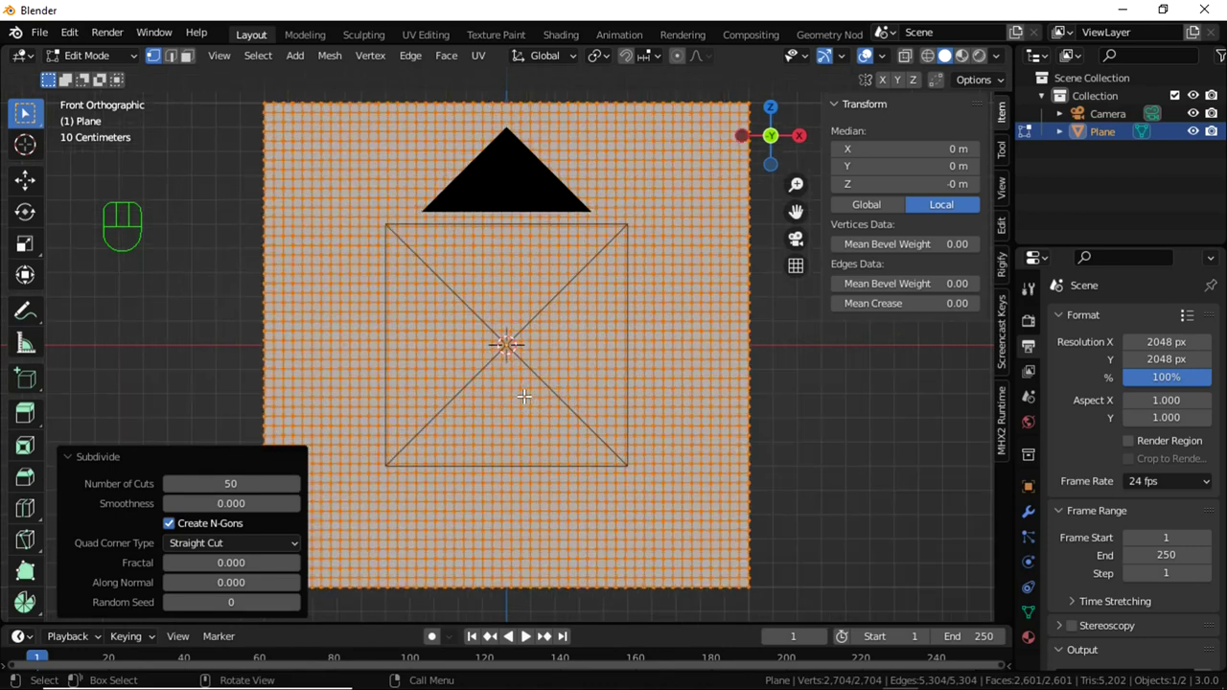
pyautogui.press('Tab')
pyautogui.press('KP_0')
pyautogui.press('Tab')
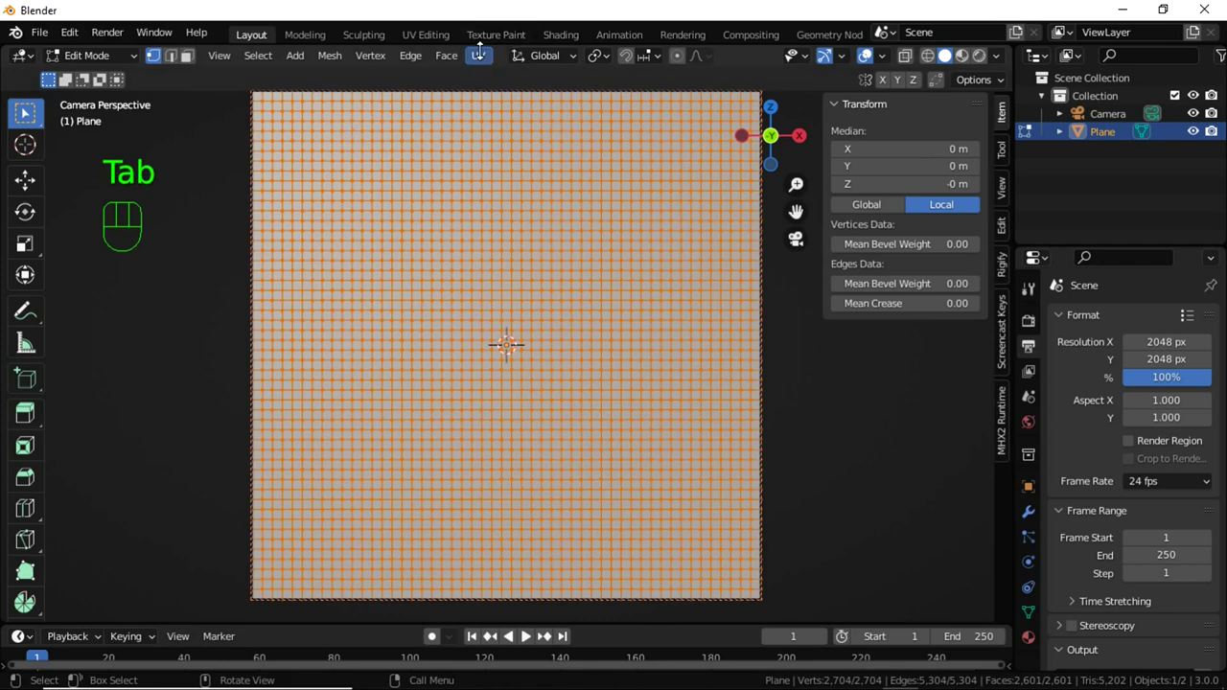
pyautogui.moveTo(482, 58); pyautogui.dragTo(536, 231)
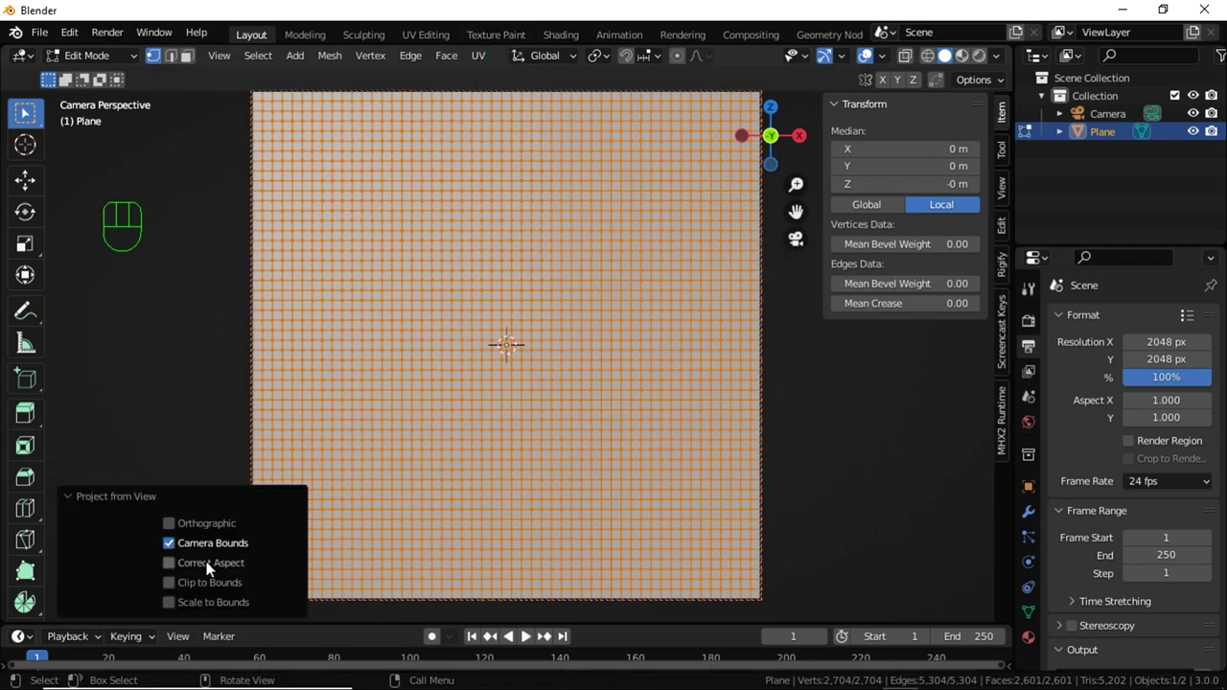
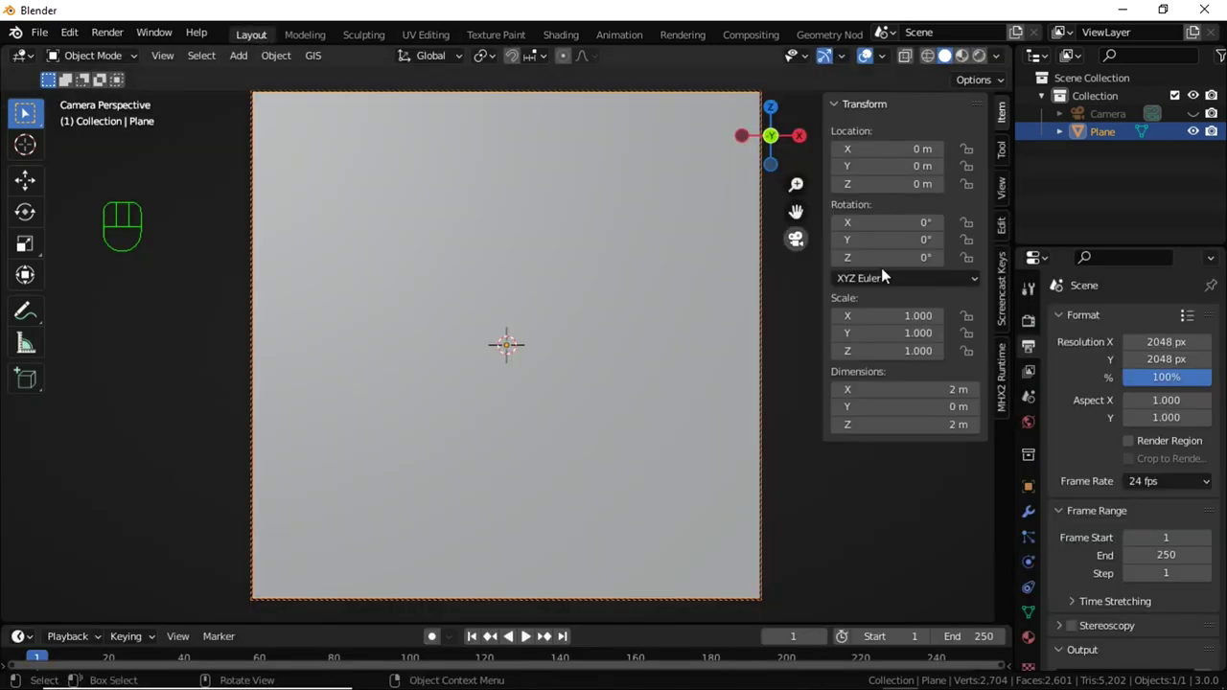
# Add a Displace modifier to the plane with a new texture
pyautogui.click(1037, 524)
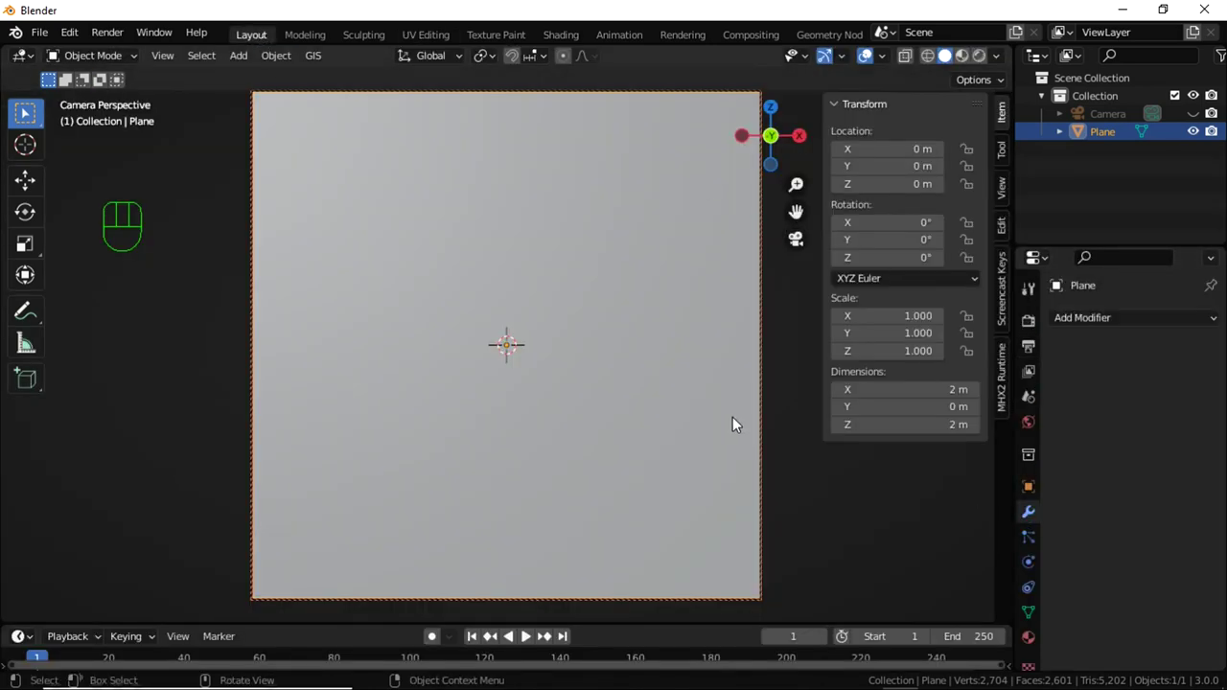
pyautogui.press('KP_0')
pyautogui.moveTo(711, 339); pyautogui.dragTo(696, 323)
pyautogui.moveTo(1135, 329); pyautogui.dragTo(1003, 438)
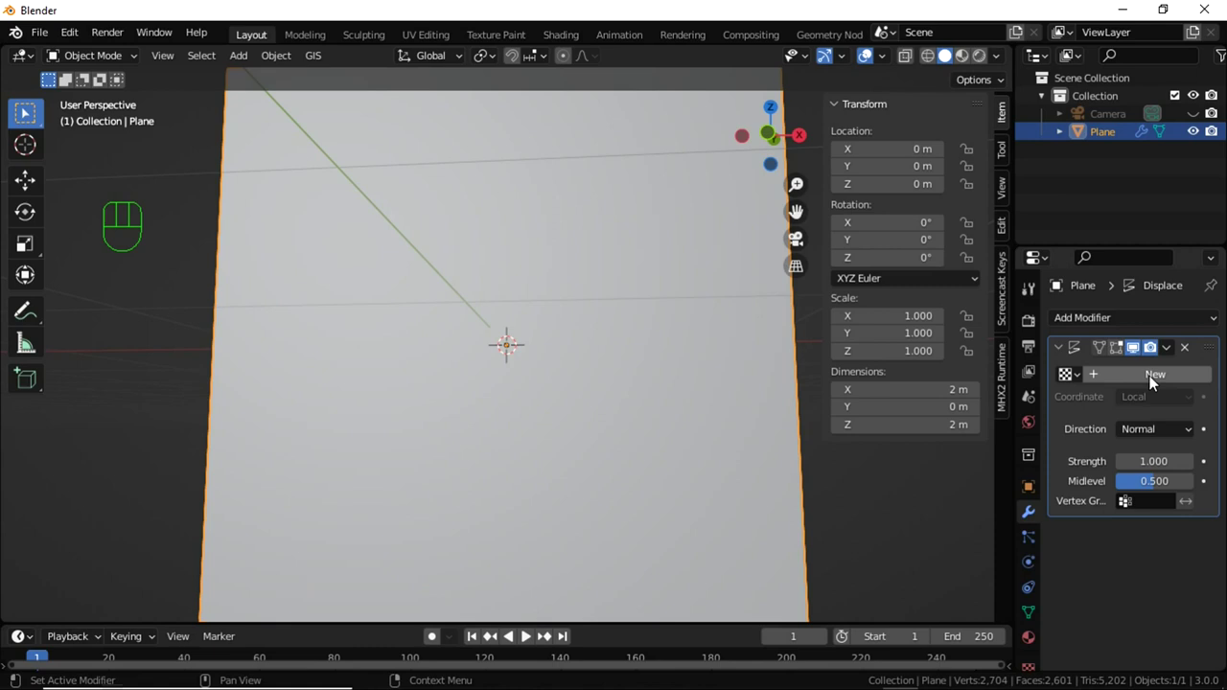
pyautogui.click(1154, 378)
# Load bitmap11.png as the displacement image and map it with UV coordinates
pyautogui.click(1209, 379)
pyautogui.click(1189, 565)
pyautogui.moveTo(534, 386); pyautogui.dragTo(553, 489)
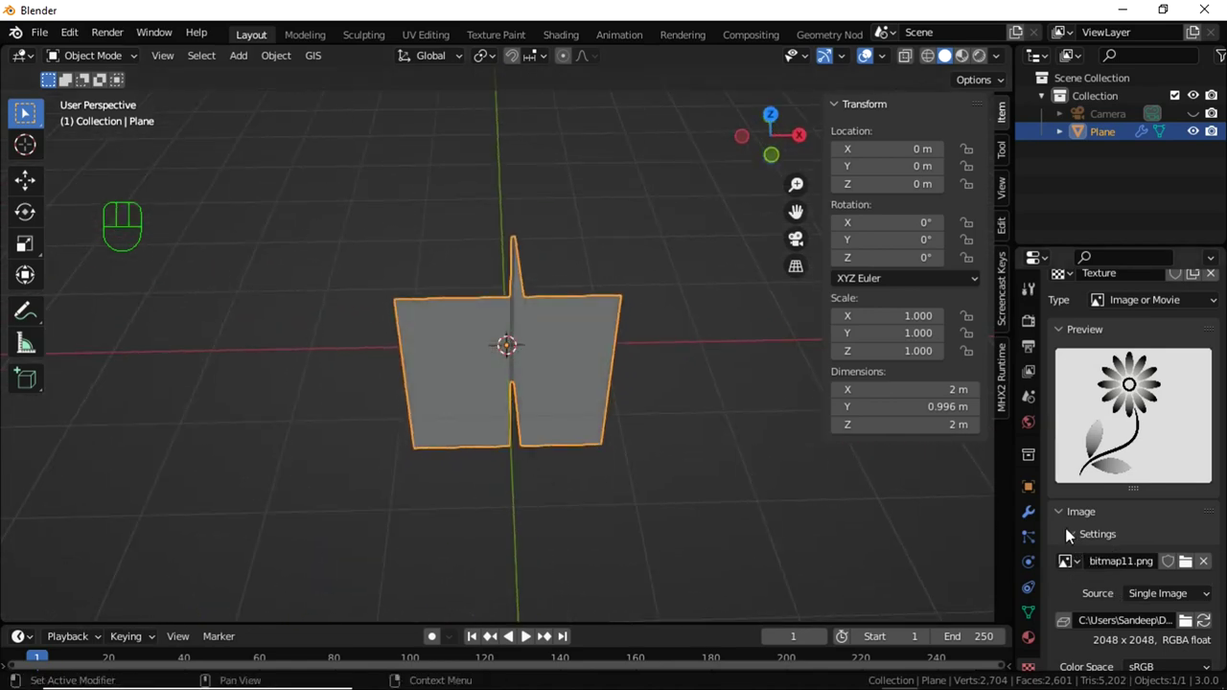
pyautogui.click(1032, 511)
pyautogui.moveTo(1153, 400); pyautogui.dragTo(1077, 481)
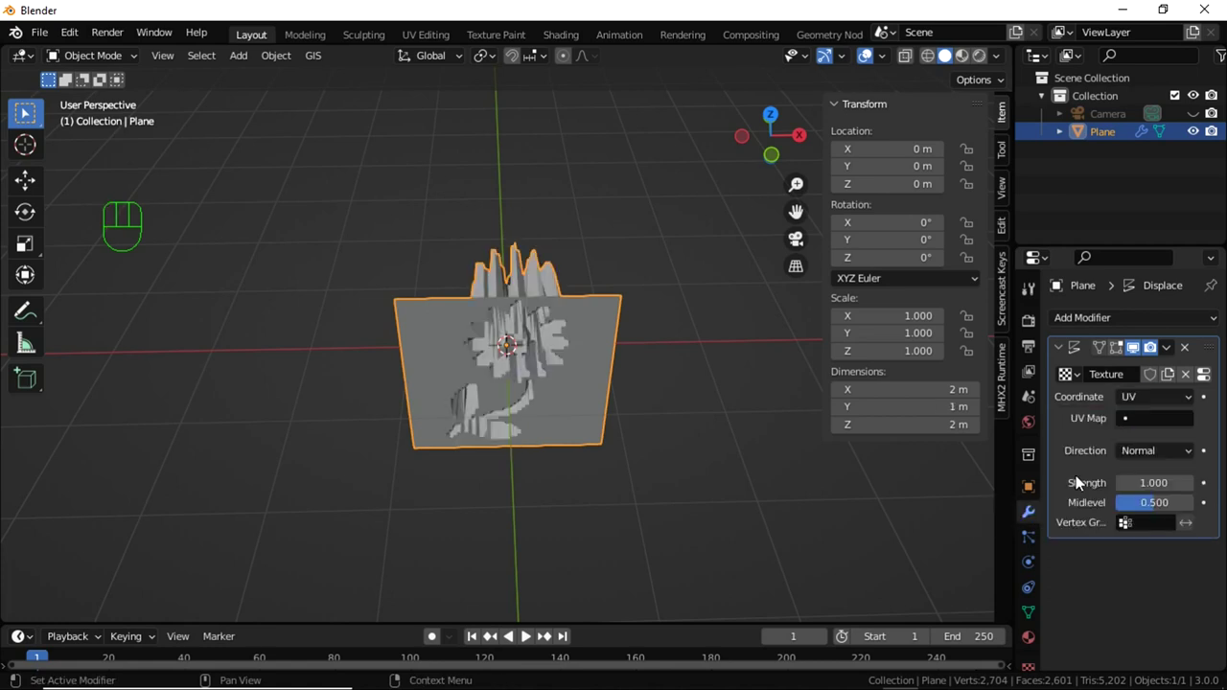
# Set Displace strength to -0.110 and add a Subdivision Surface modifier
pyautogui.click(1154, 423)
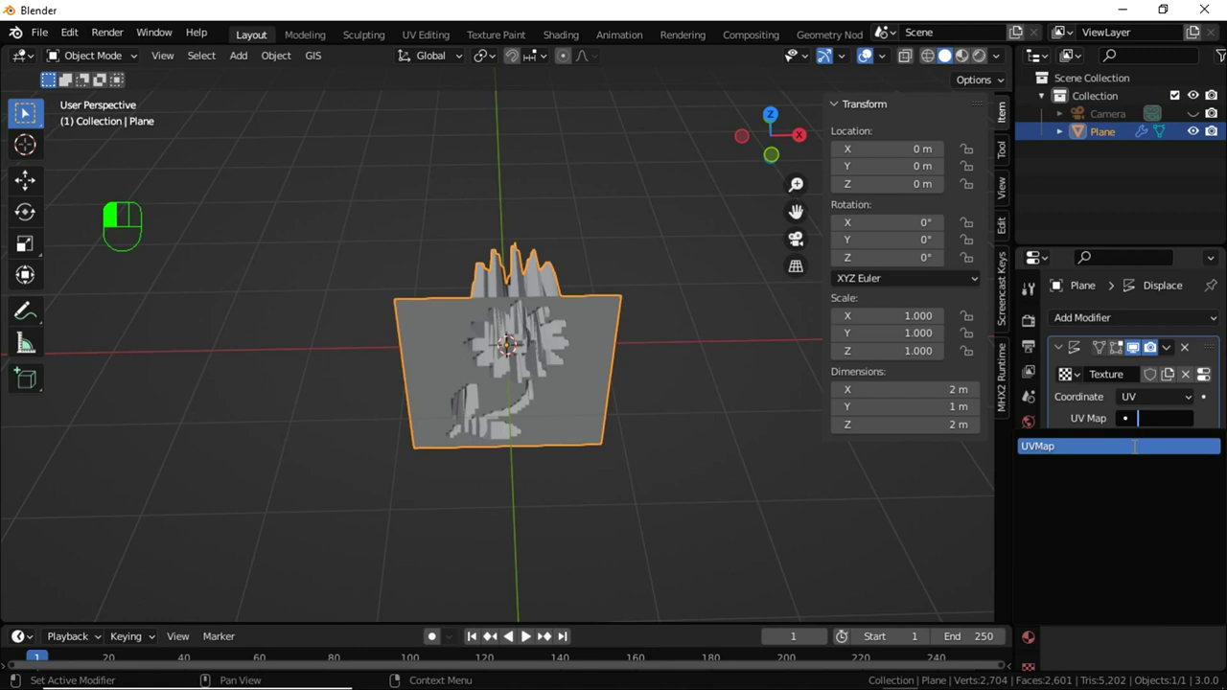
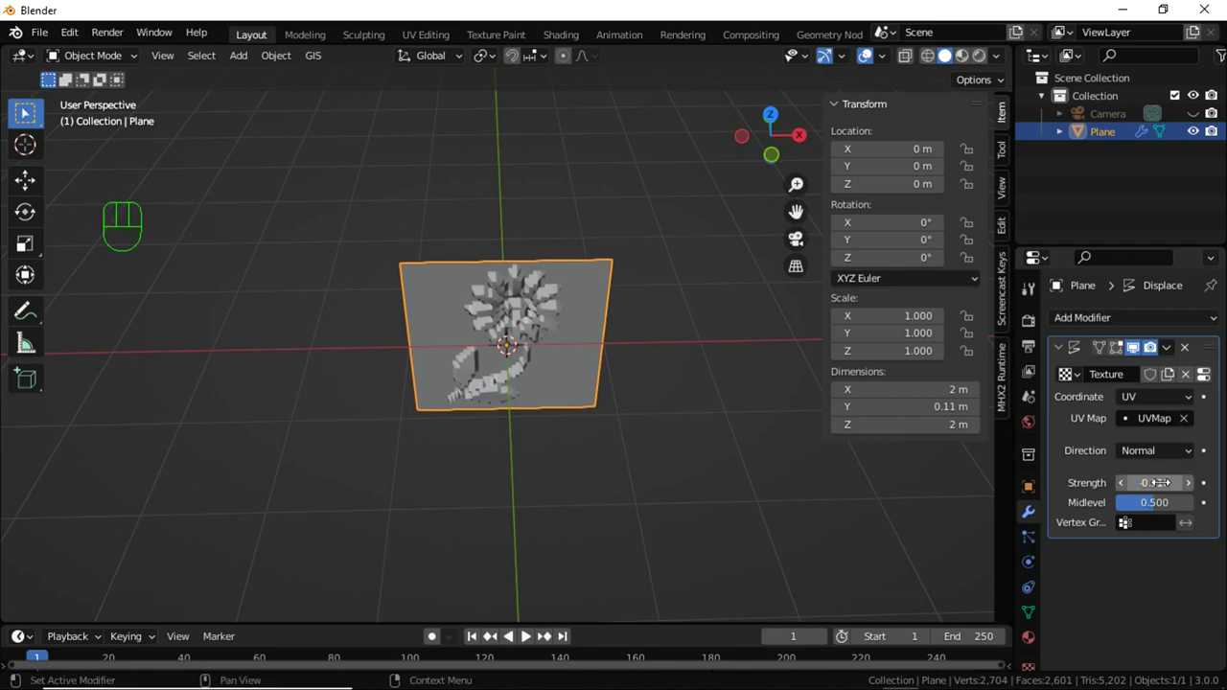
pyautogui.moveTo(634, 470); pyautogui.dragTo(501, 412)
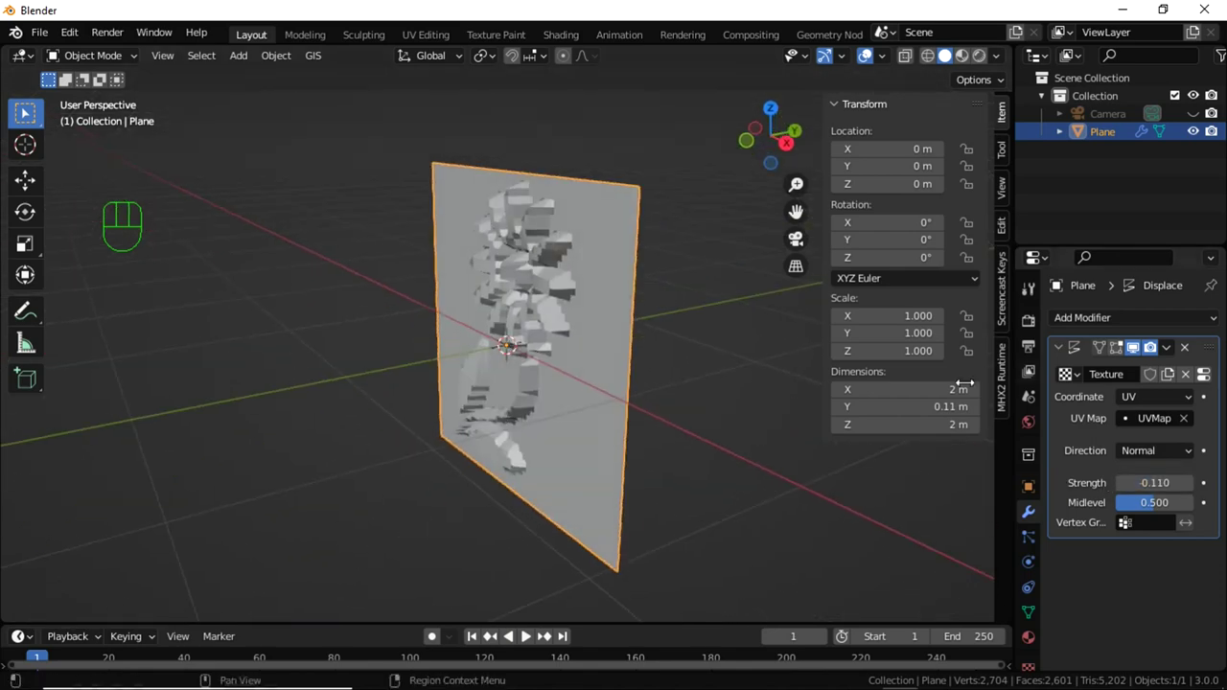
pyautogui.moveTo(1134, 328); pyautogui.dragTo(1010, 593)
pyautogui.moveTo(1210, 364); pyautogui.dragTo(1203, 485)
# Move Subdivision first with viewport level 2 and weaken Displace strength to -0.090
pyautogui.click(1216, 351)
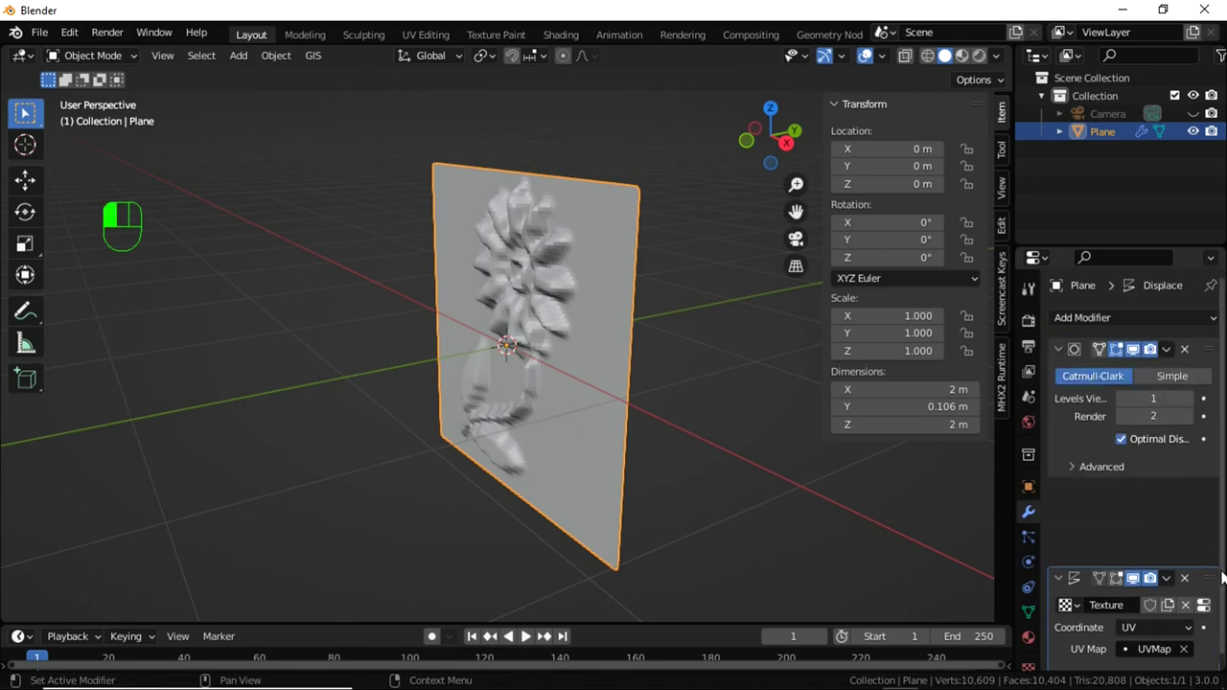
pyautogui.moveTo(666, 416); pyautogui.dragTo(754, 390)
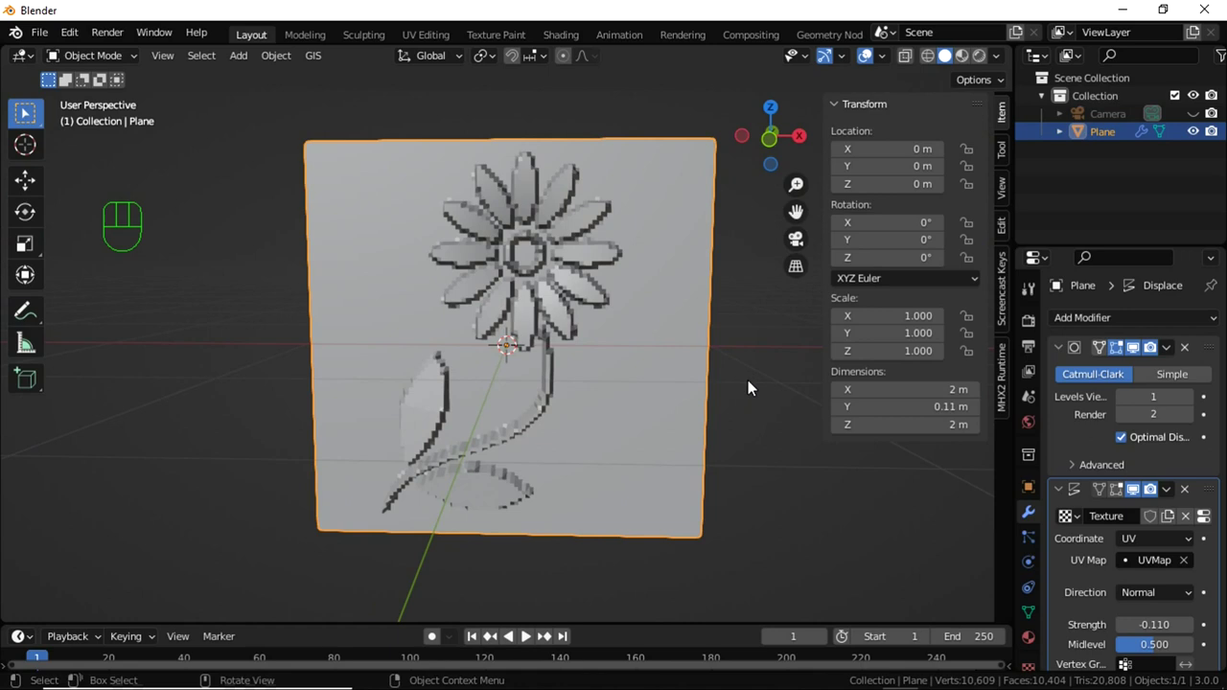
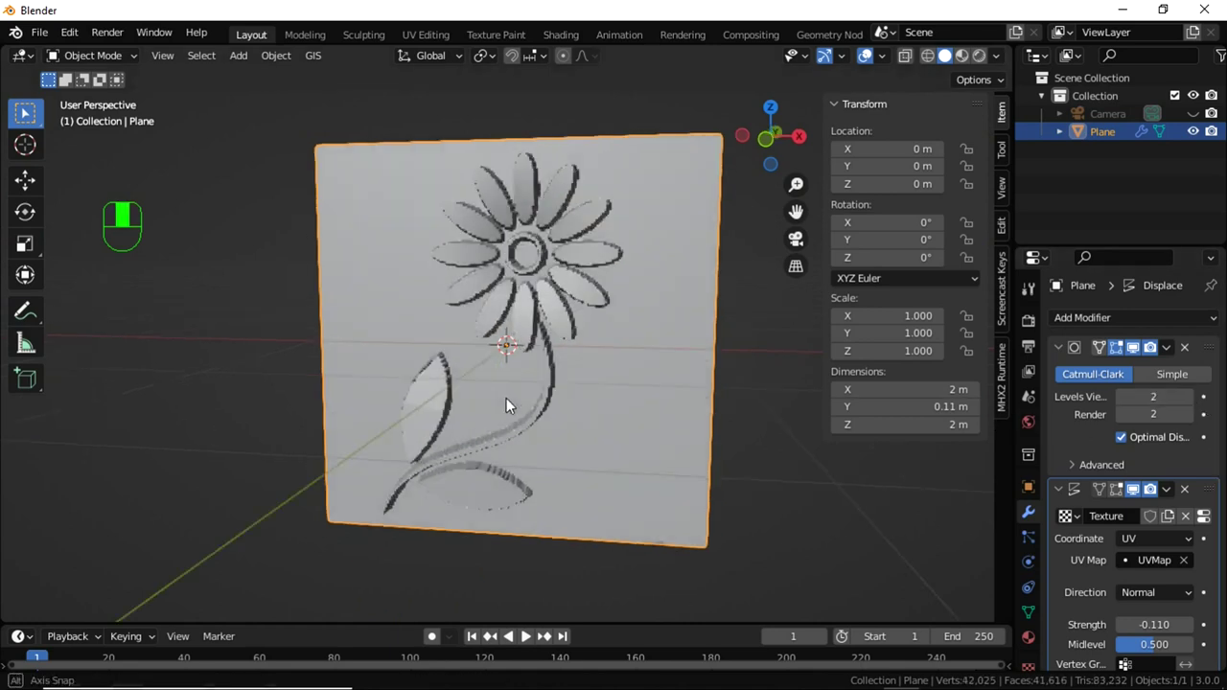
pyautogui.moveTo(456, 428); pyautogui.dragTo(443, 438)
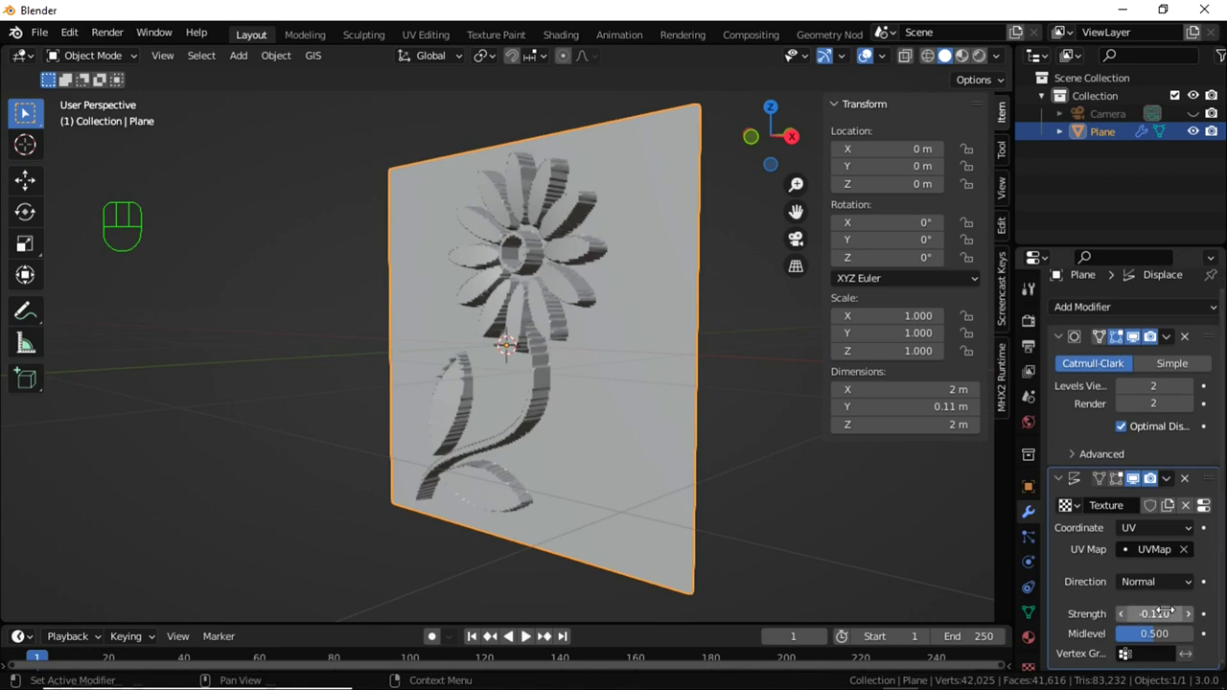
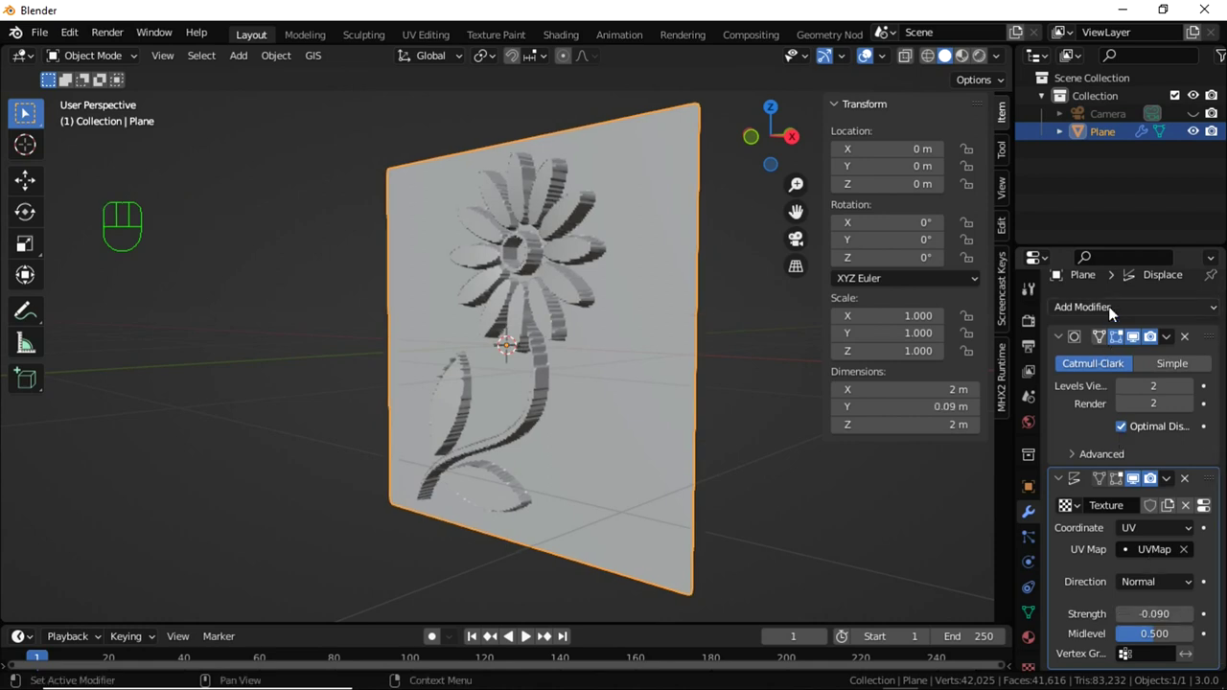
pyautogui.moveTo(1110, 311); pyautogui.dragTo(805, 567)
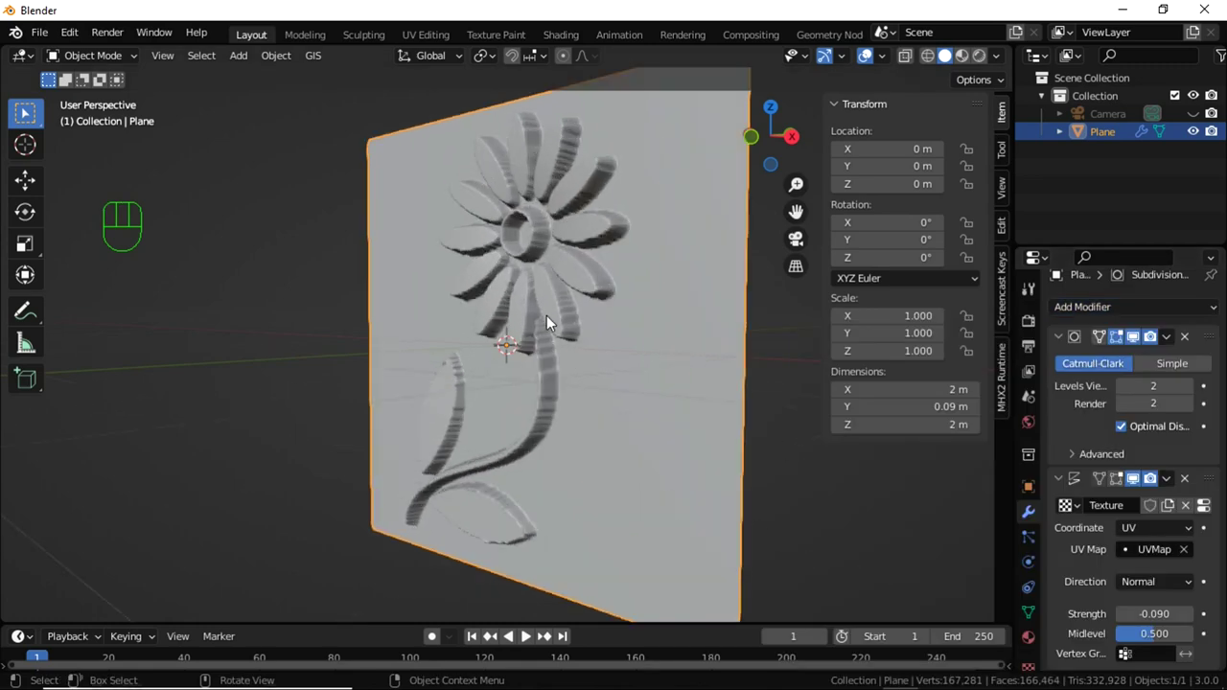
pyautogui.moveTo(601, 212); pyautogui.dragTo(492, 243)
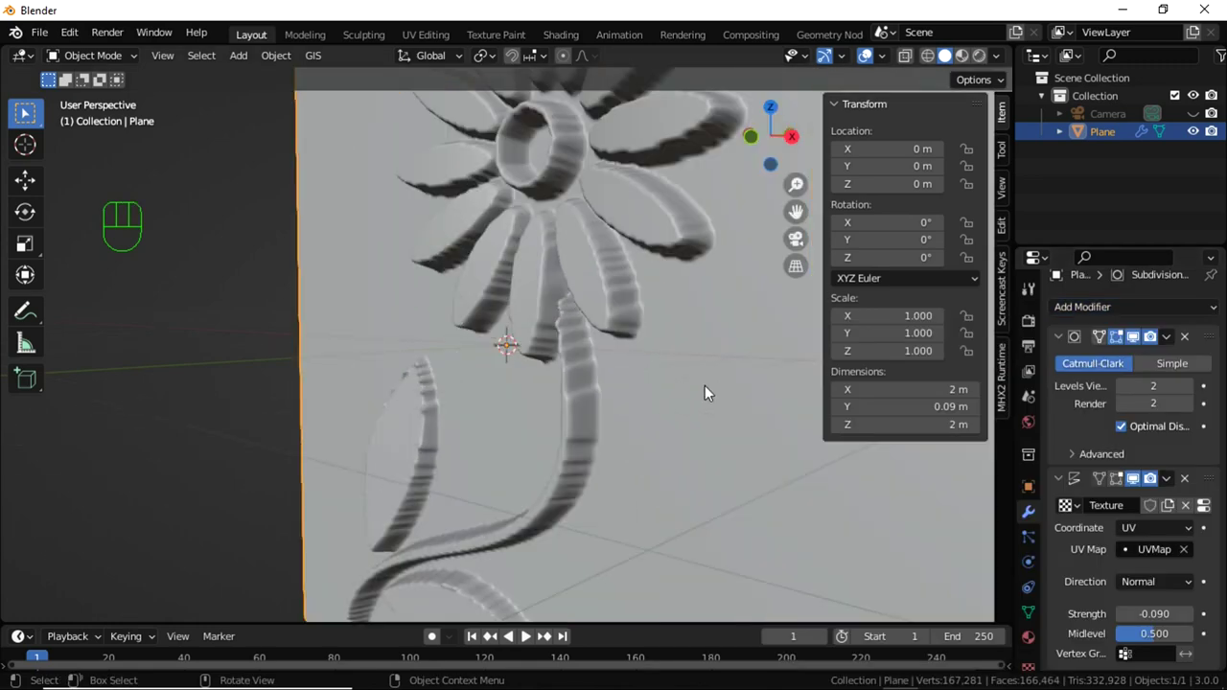
pyautogui.moveTo(584, 381); pyautogui.dragTo(707, 371)
pyautogui.moveTo(596, 376); pyautogui.dragTo(623, 422)
pyautogui.moveTo(612, 419); pyautogui.dragTo(603, 384)
pyautogui.click(1021, 610)
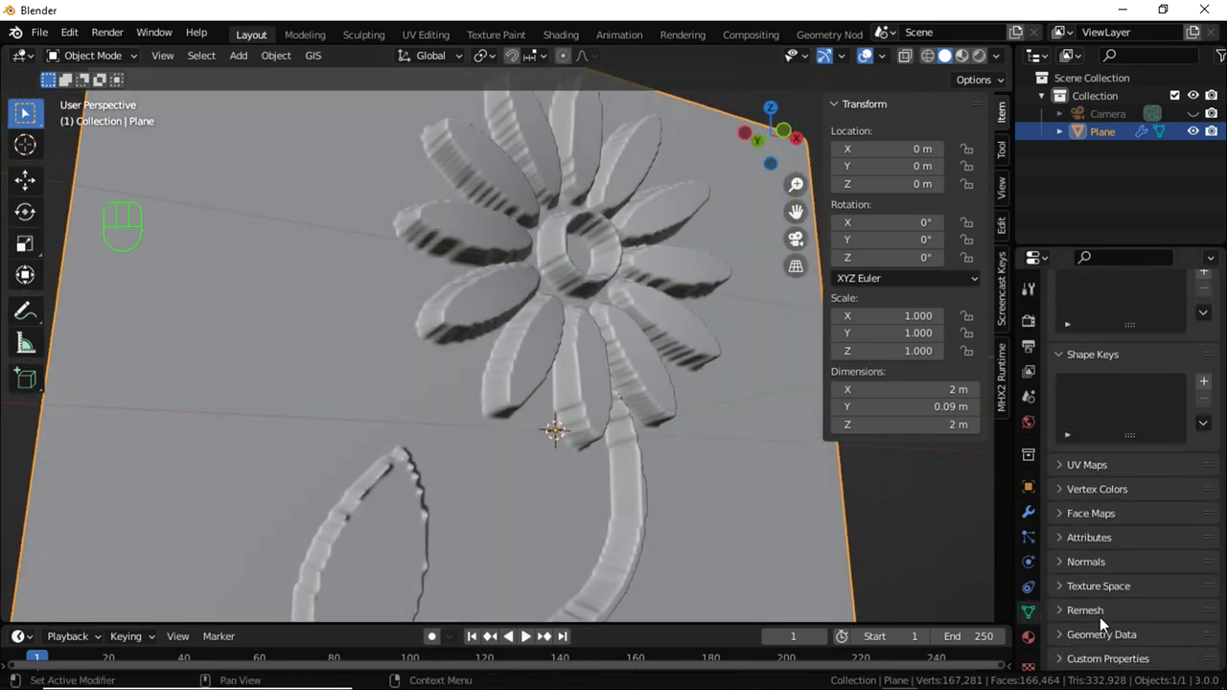
# Turn off Auto Smooth in the plane's Normals settings
pyautogui.click(1083, 567)
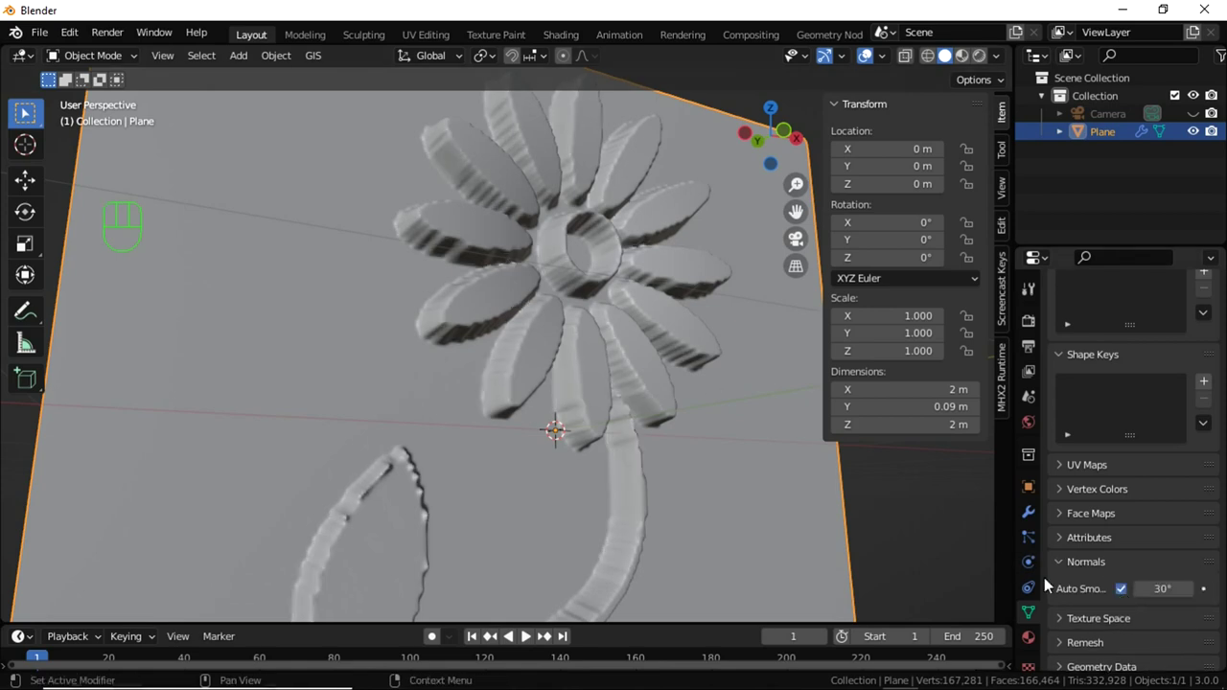
pyautogui.click(590, 329)
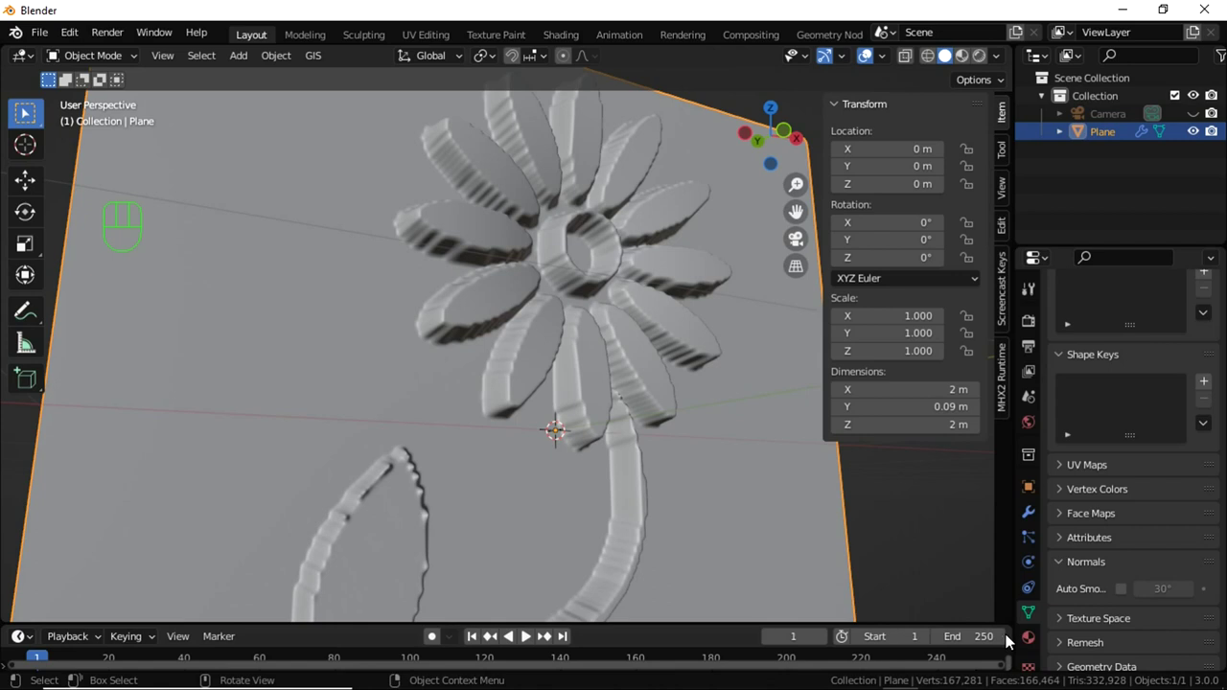
# Set the flower texture's Sampling filter size to 30 for a smoother relief
pyautogui.click(1034, 670)
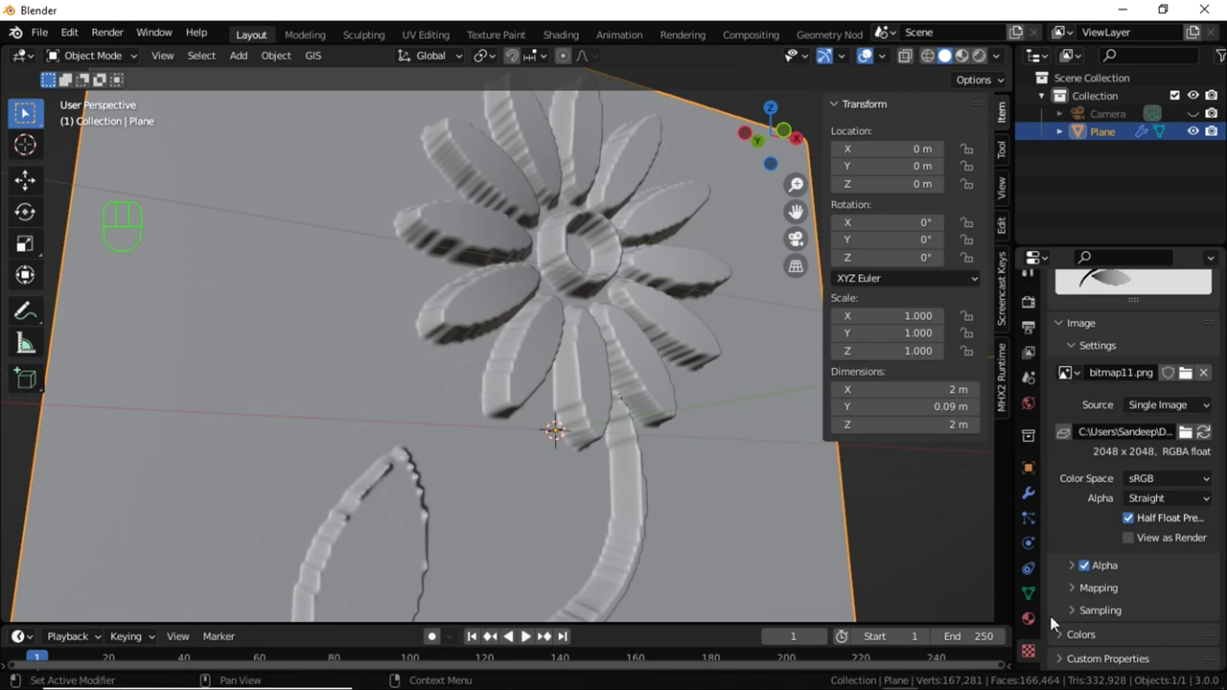
pyautogui.click(1080, 625)
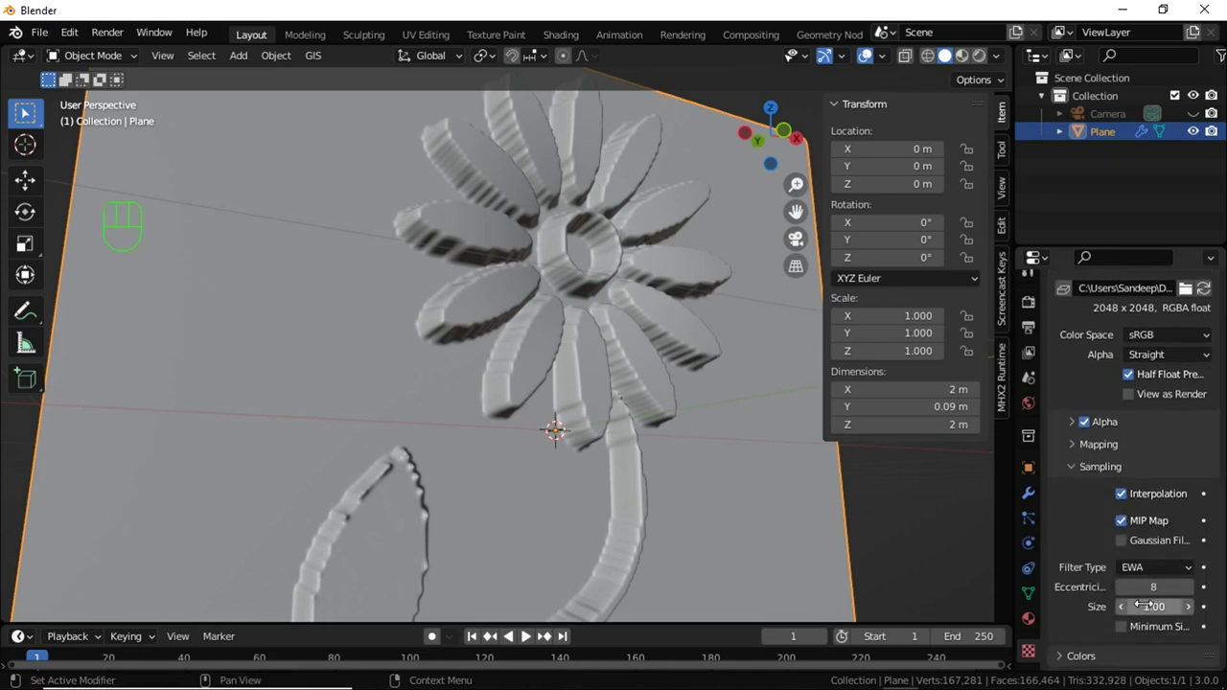
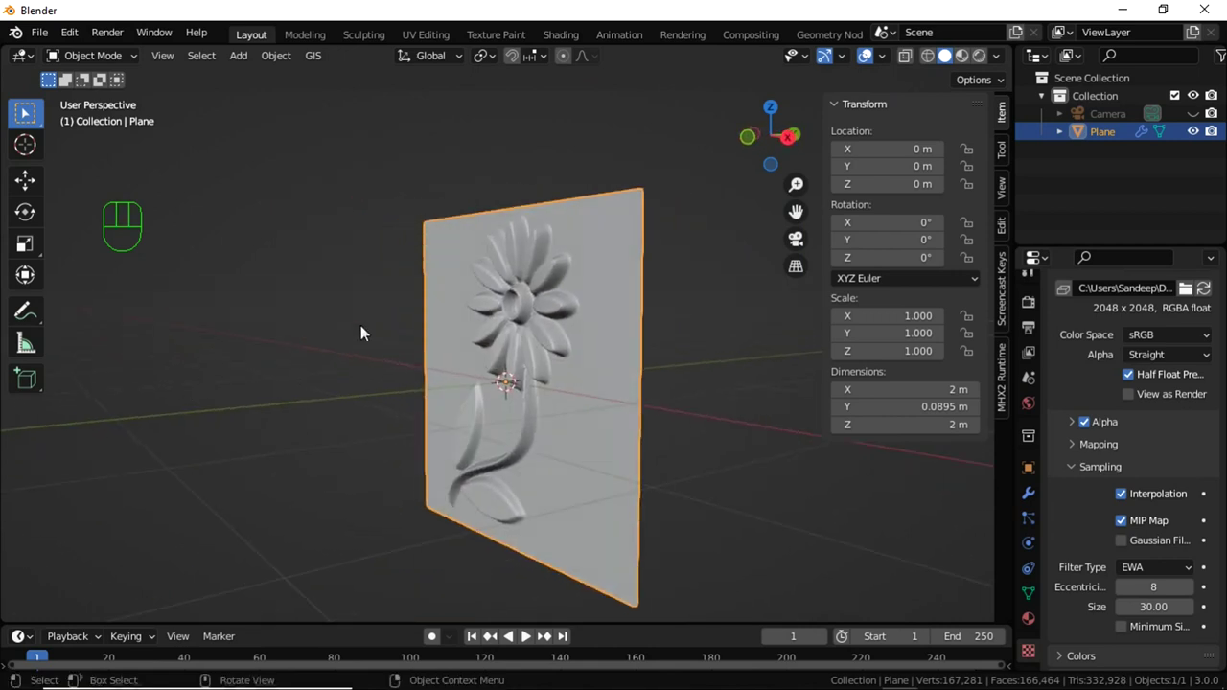
pyautogui.moveTo(476, 405); pyautogui.dragTo(642, 373)
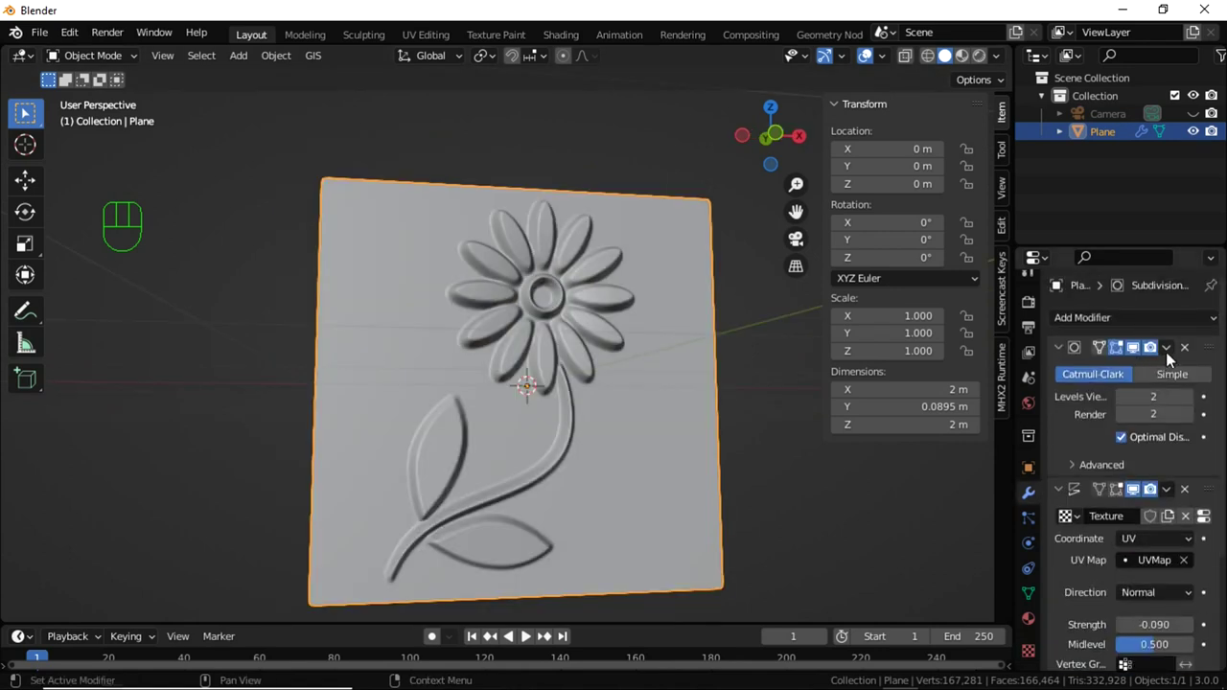
# Reorder and apply the Displace and Subdivision modifiers into permanent flower-relief geometry
pyautogui.moveTo(1168, 356); pyautogui.dragTo(698, 347)
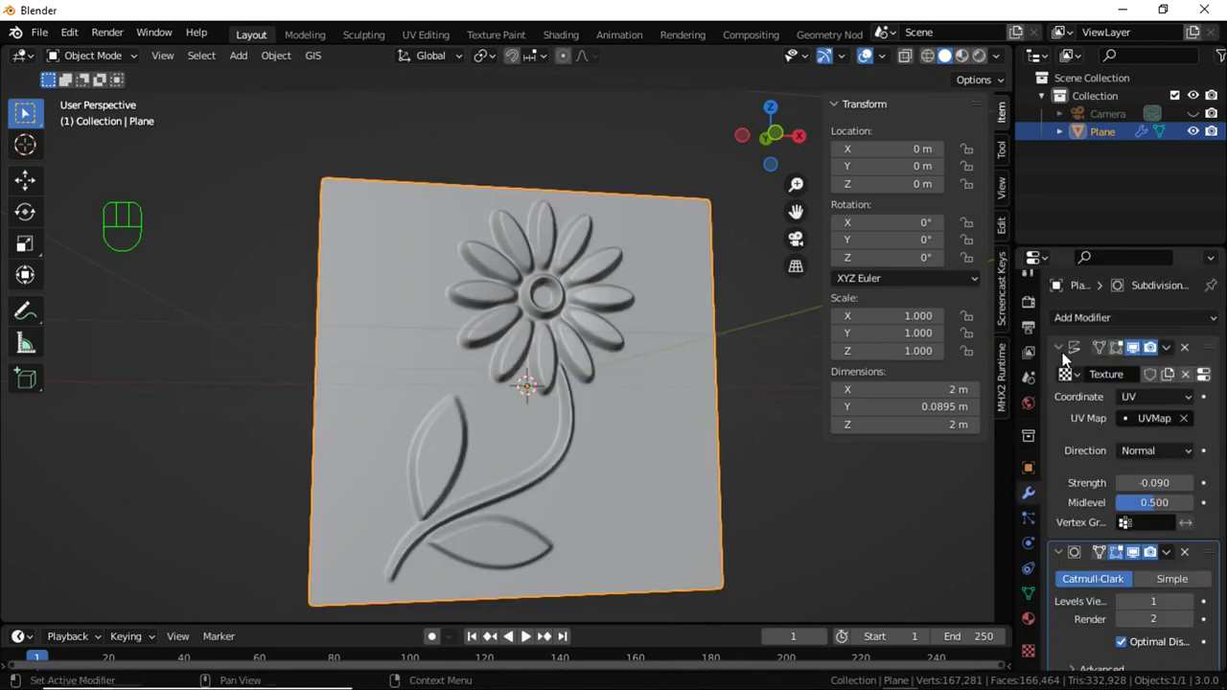
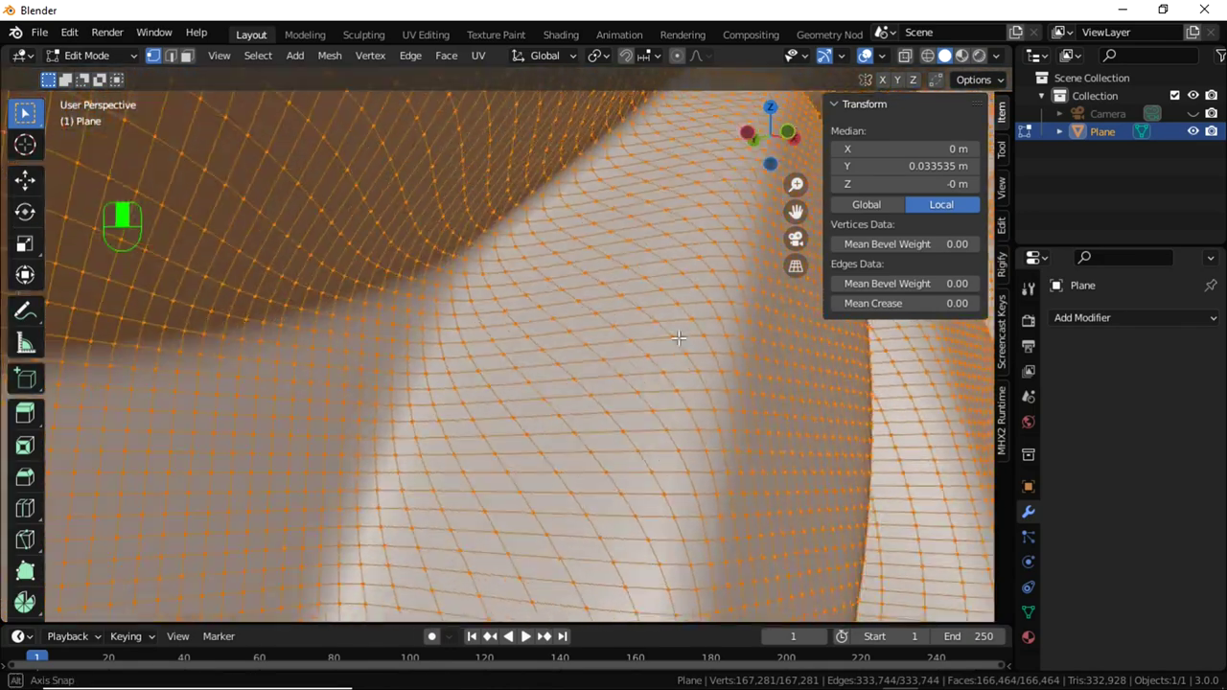
pyautogui.press('Tab')
pyautogui.moveTo(604, 353); pyautogui.dragTo(451, 337)
pyautogui.moveTo(466, 357); pyautogui.dragTo(545, 380)
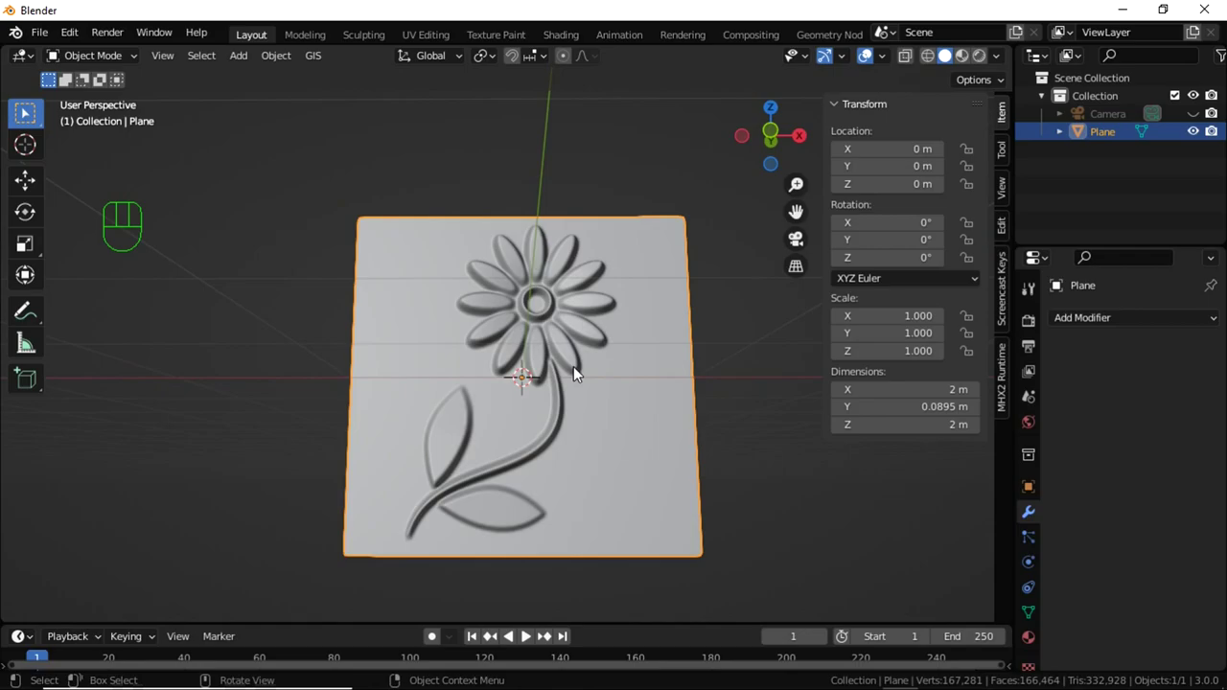